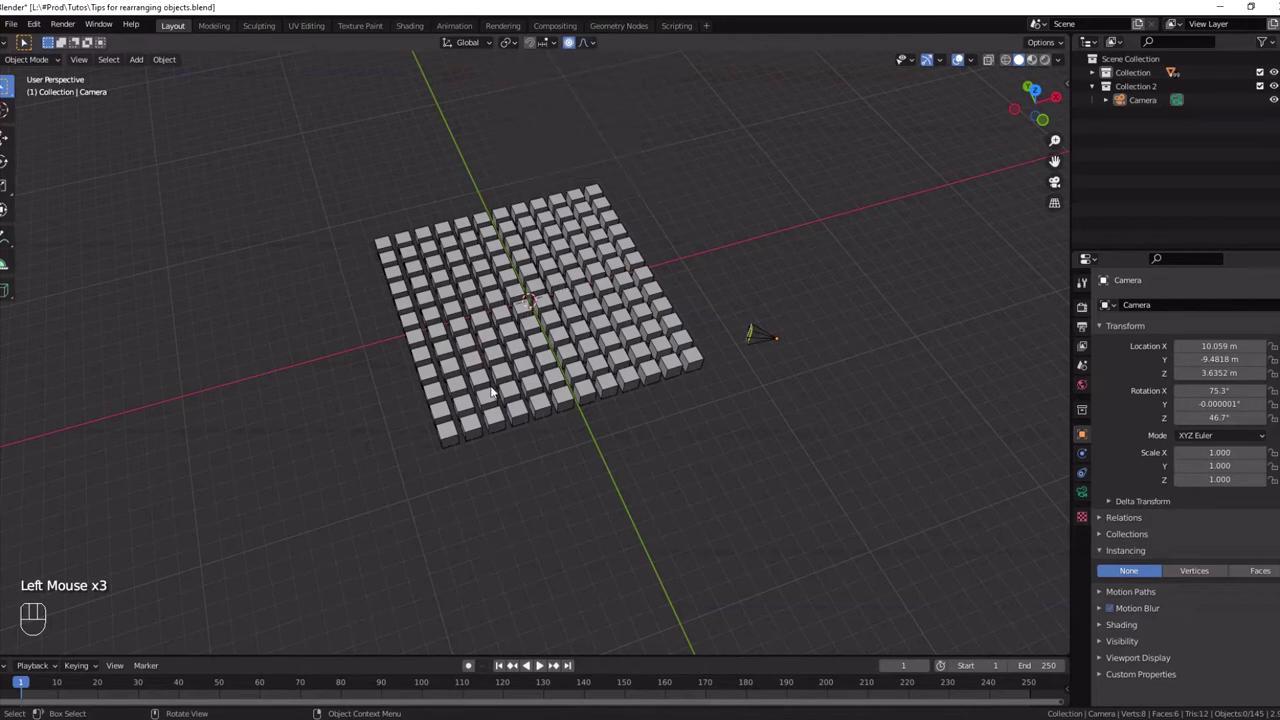
Begin pulling a corner cube of the grid outward with Smooth proportional falloff.
{"action": "left_click", "coordinate": [452, 439]}
{"action": "key", "text": "g"}
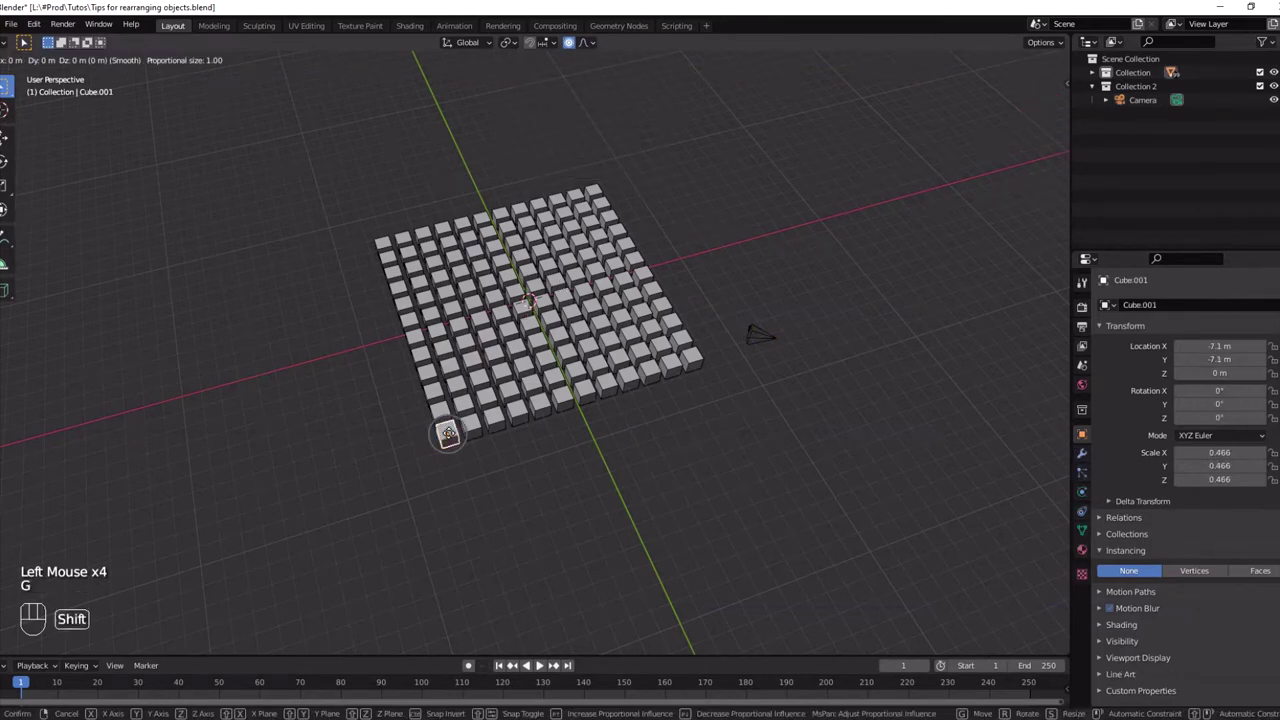
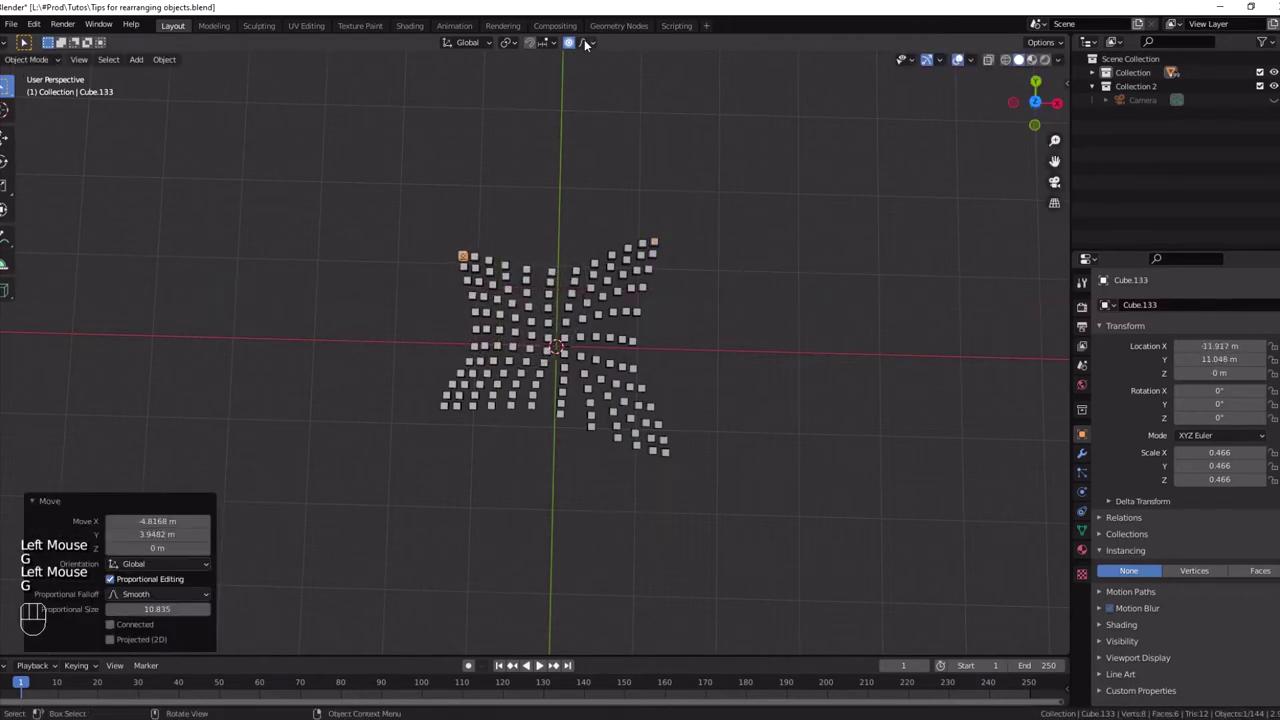
Switch proportional falloff to Random and push the top-edge cubes upward.
{"action": "left_click_drag", "start_coordinate": [592, 43], "coordinate": [573, 54]}
{"action": "left_click_drag", "start_coordinate": [588, 44], "coordinate": [559, 279]}
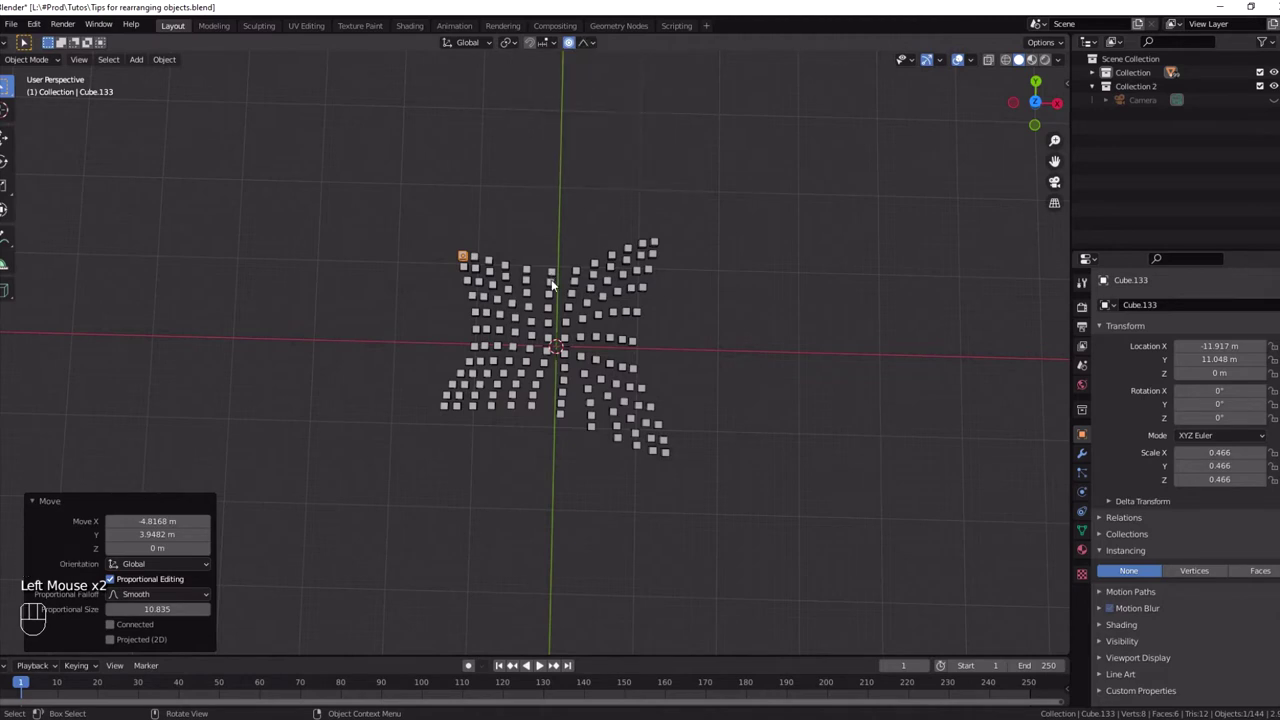
{"action": "left_click", "coordinate": [560, 275]}
{"action": "key", "text": "g"}
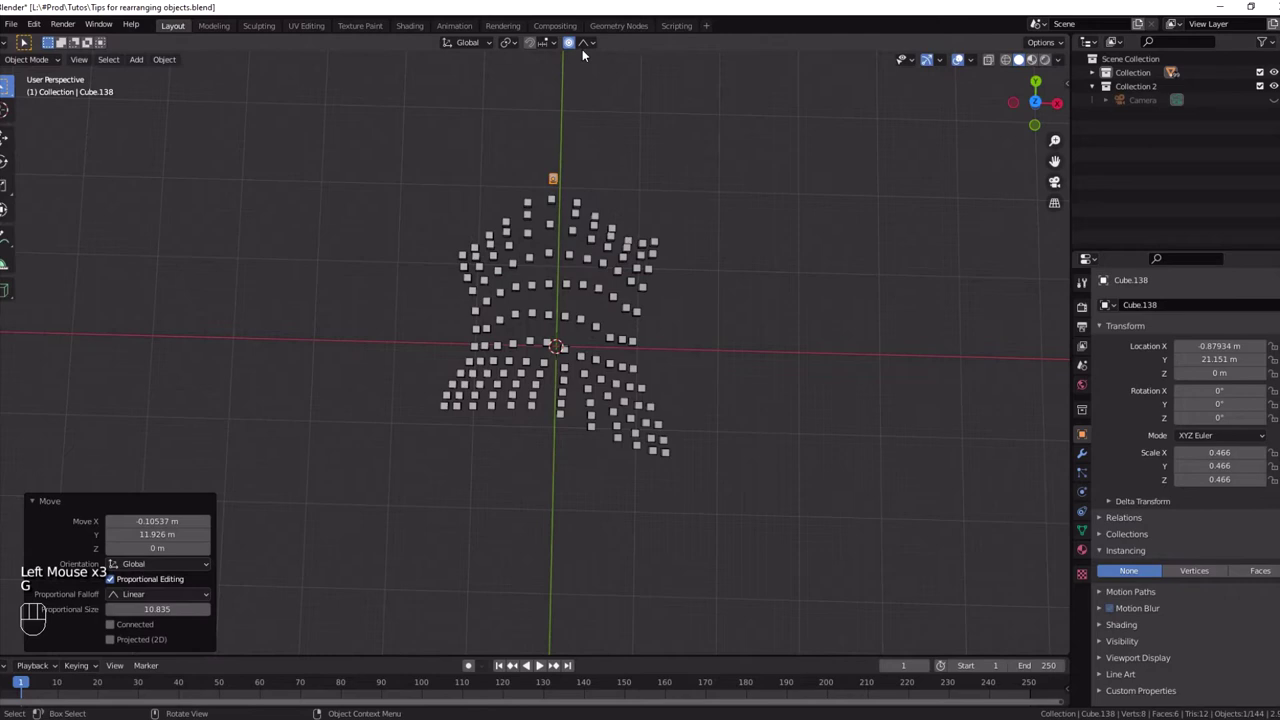
{"action": "left_click_drag", "start_coordinate": [592, 45], "coordinate": [479, 318]}
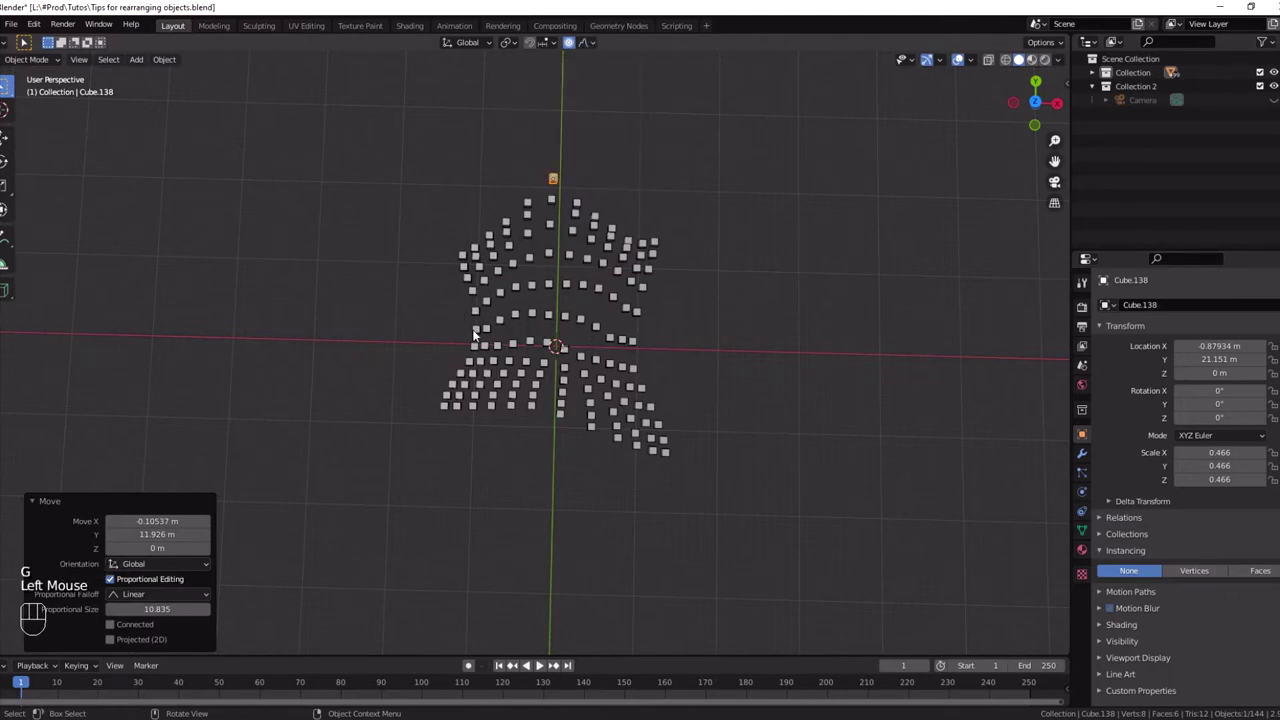
Scatter the left, central and upper-right cube groups with random-falloff moves.
{"action": "left_click", "coordinate": [478, 335]}
{"action": "key", "text": "g"}
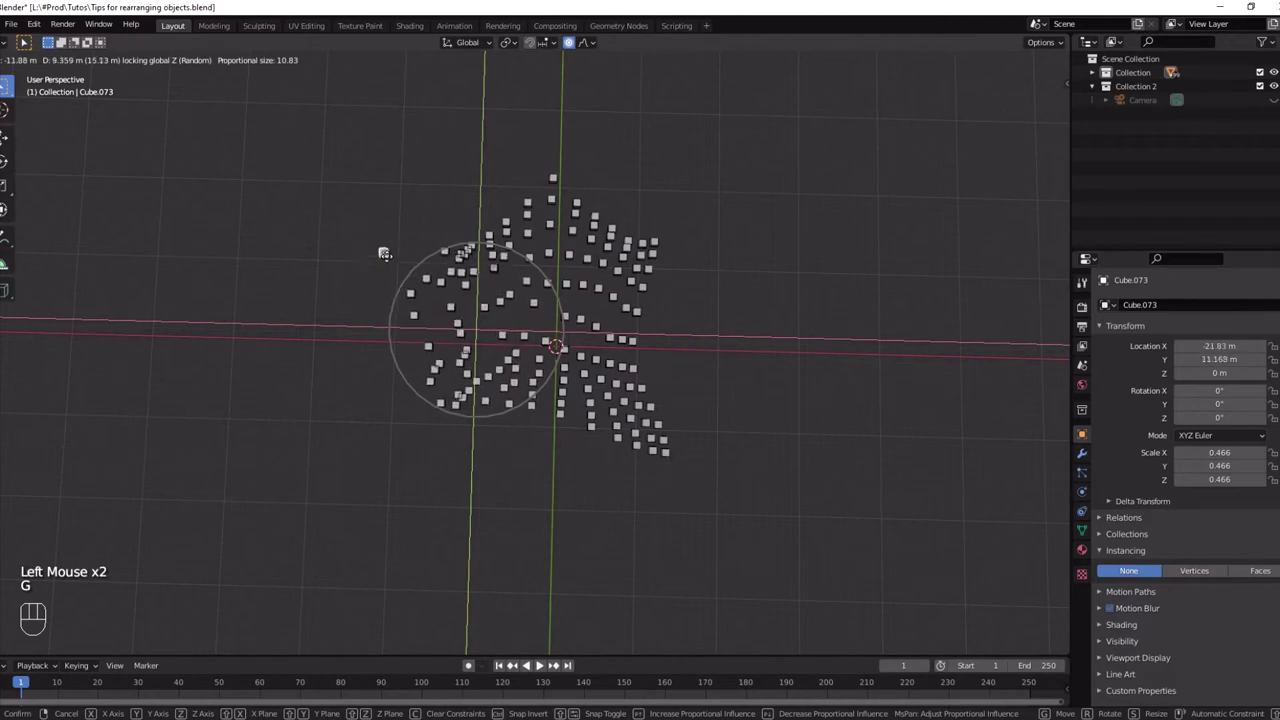
{"action": "left_click", "coordinate": [567, 320]}
{"action": "key", "text": "g"}
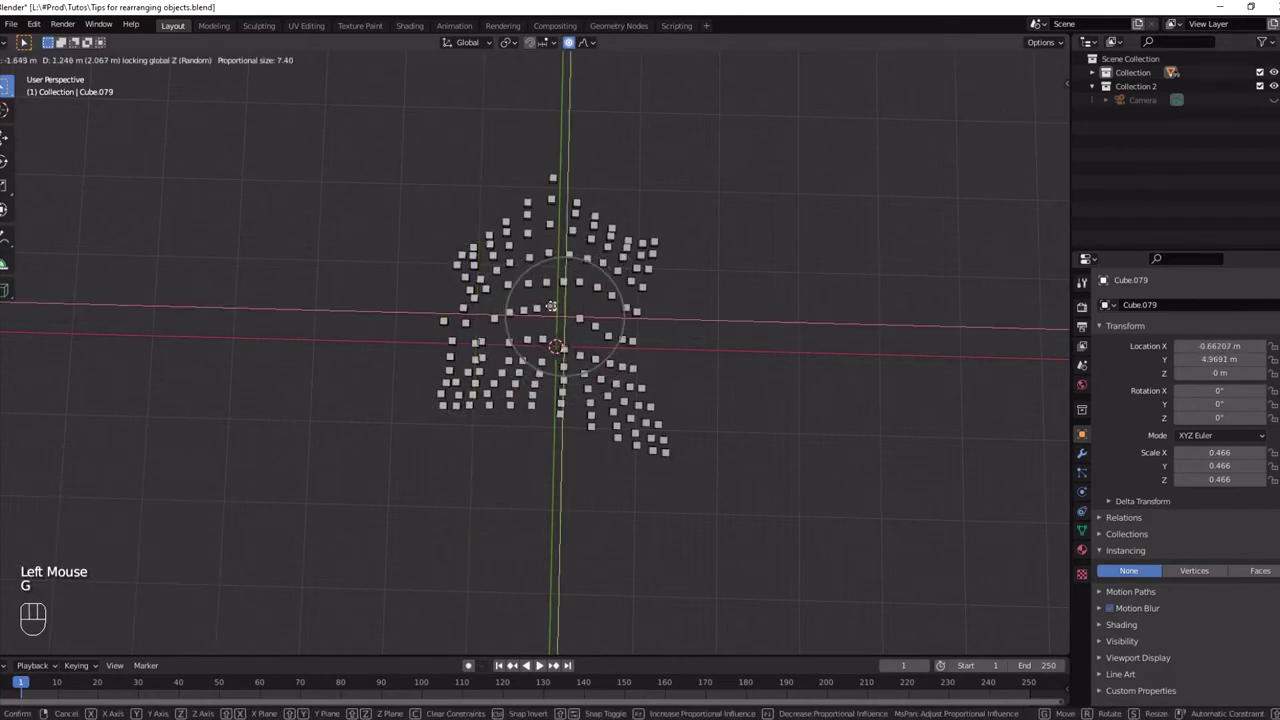
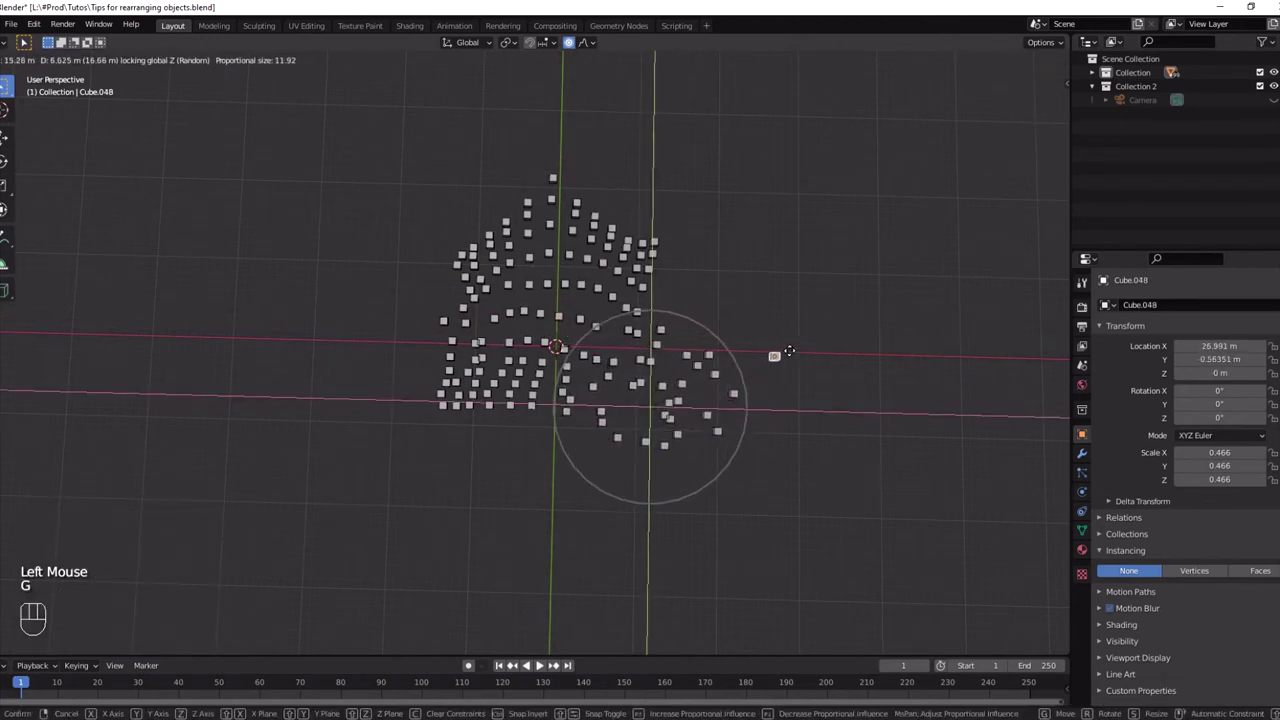
{"action": "left_click", "coordinate": [651, 241]}
{"action": "key", "text": "g"}
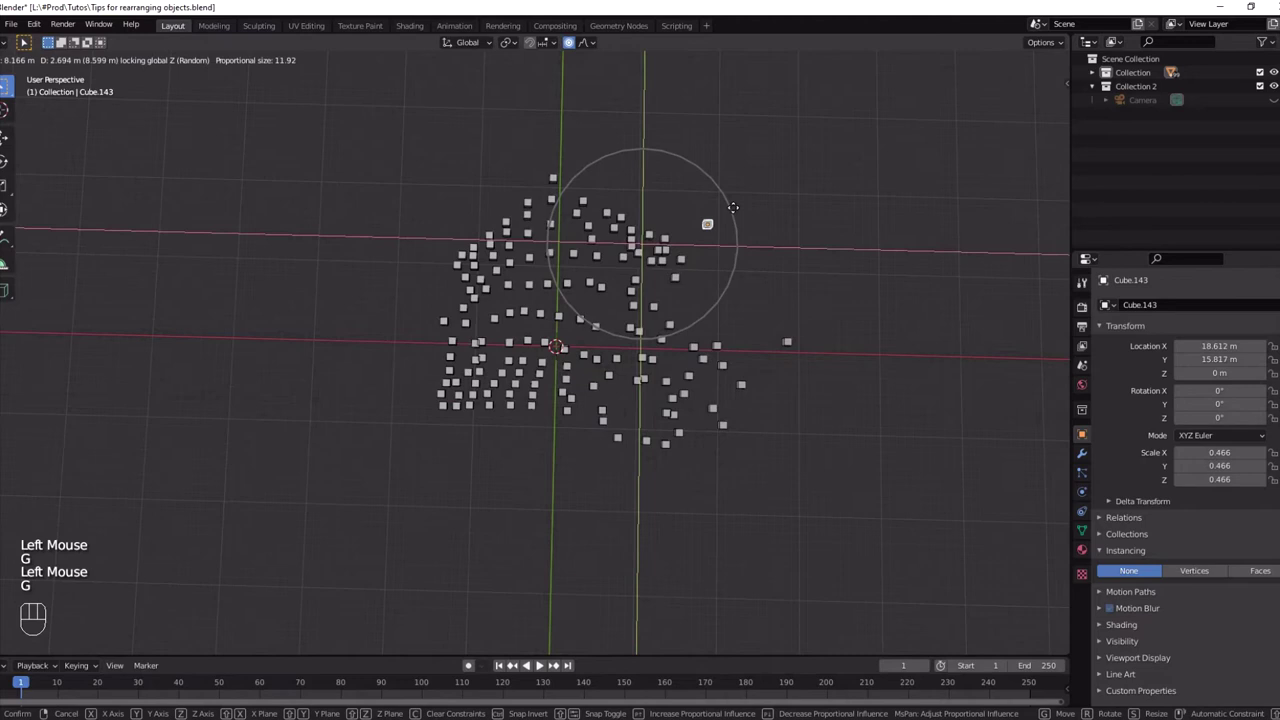
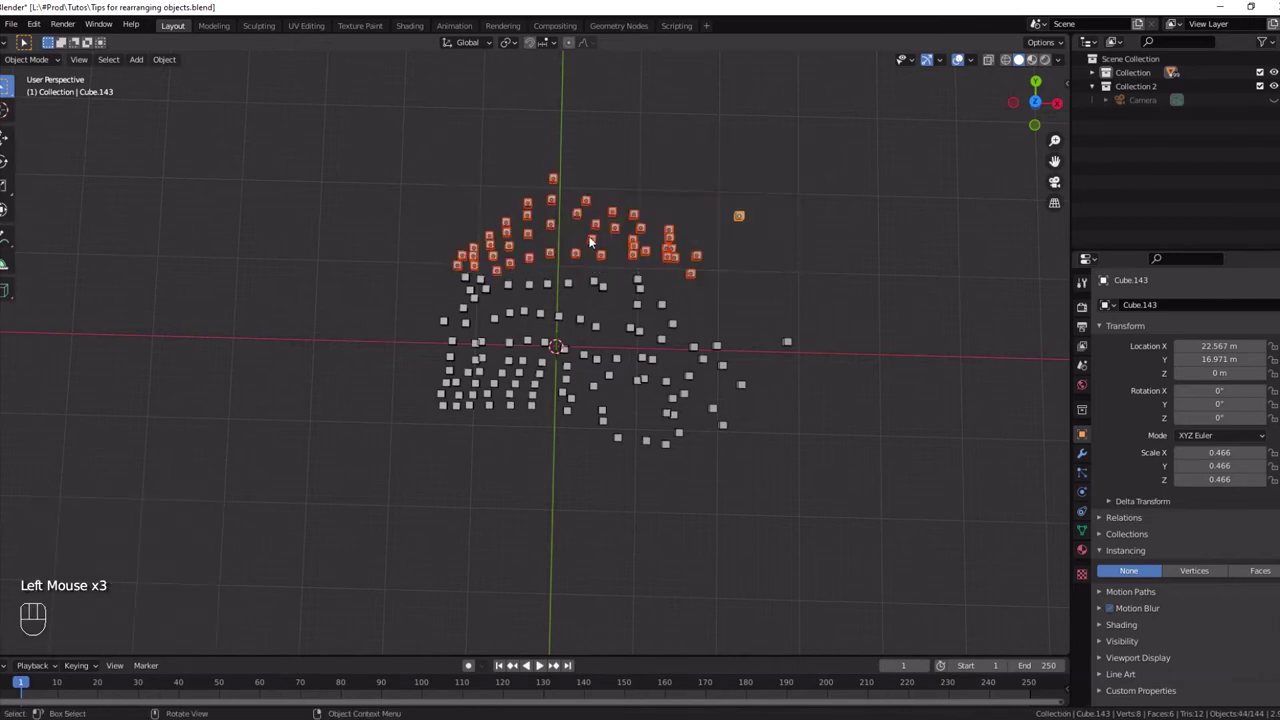
Shrink the selected top group of cubes so they bunch closer together.
{"action": "key", "text": "s"}
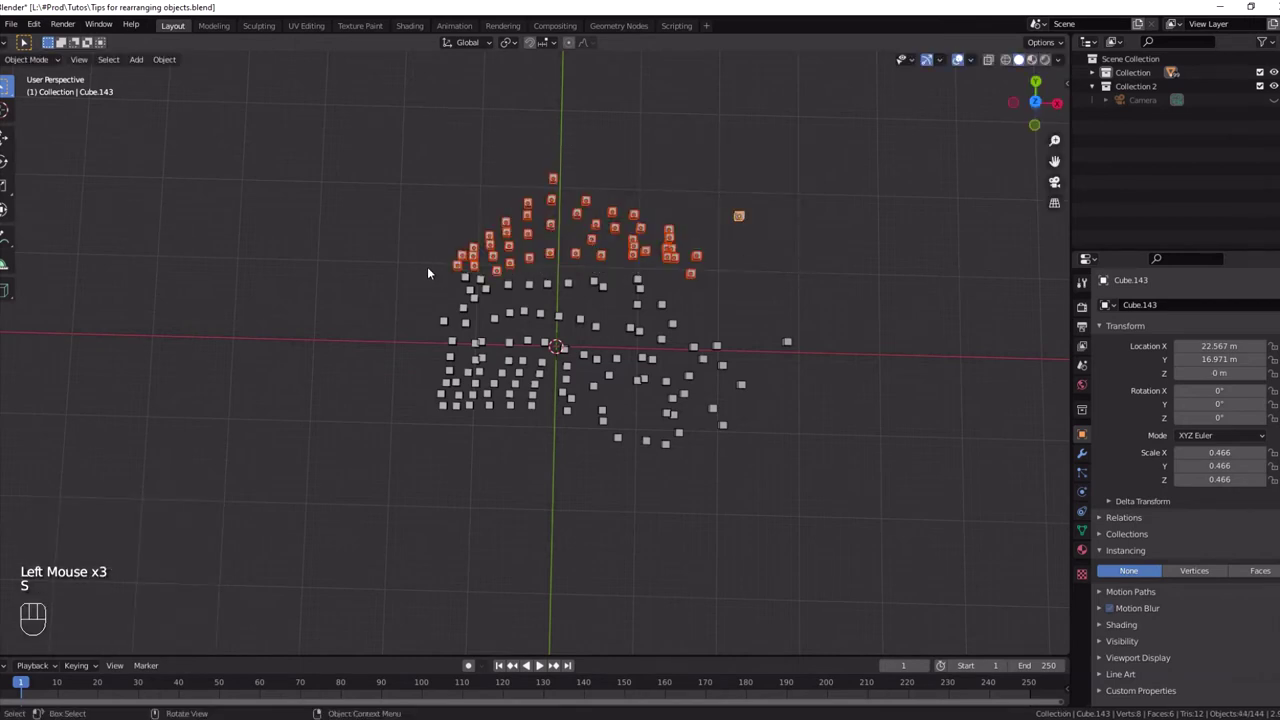
{"action": "key", "text": "s"}
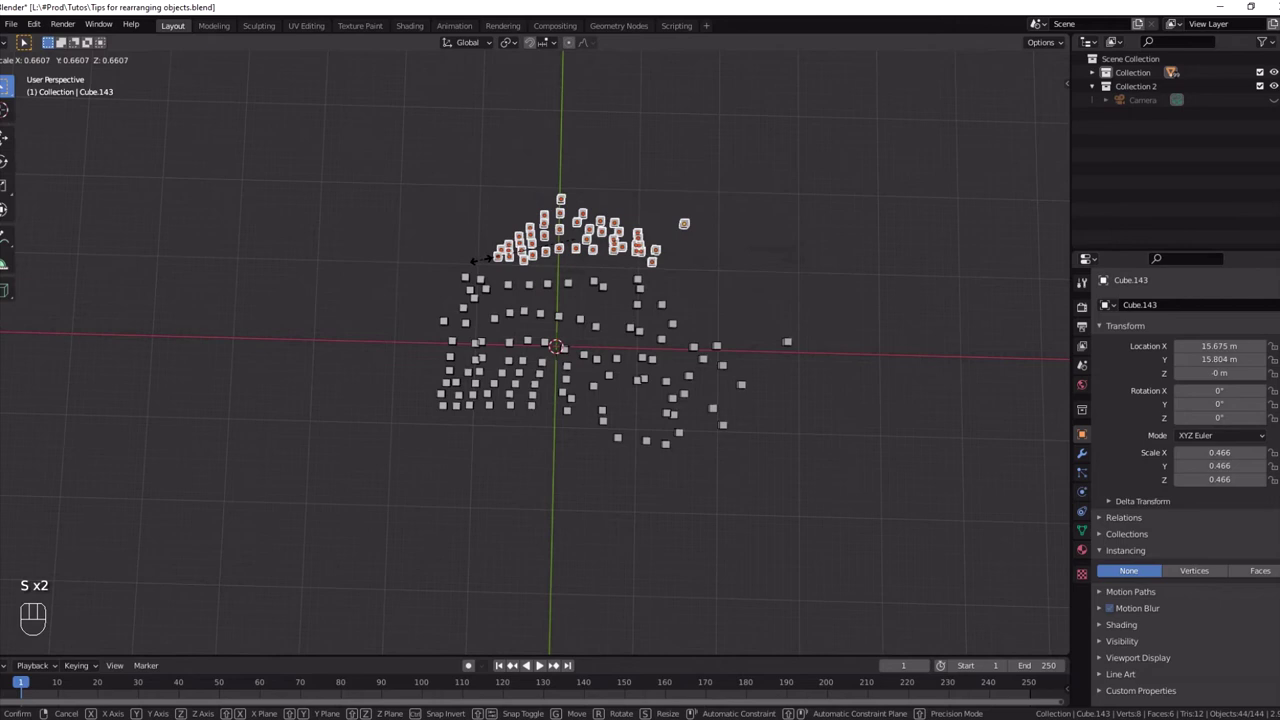
{"action": "key", "text": "r"}
{"action": "key", "text": "s"}
Box-select the left-hand group of cubes and scale it so they spread apart.
{"action": "left_click_drag", "start_coordinate": [347, 336], "coordinate": [483, 490]}
{"action": "key", "text": "s"}
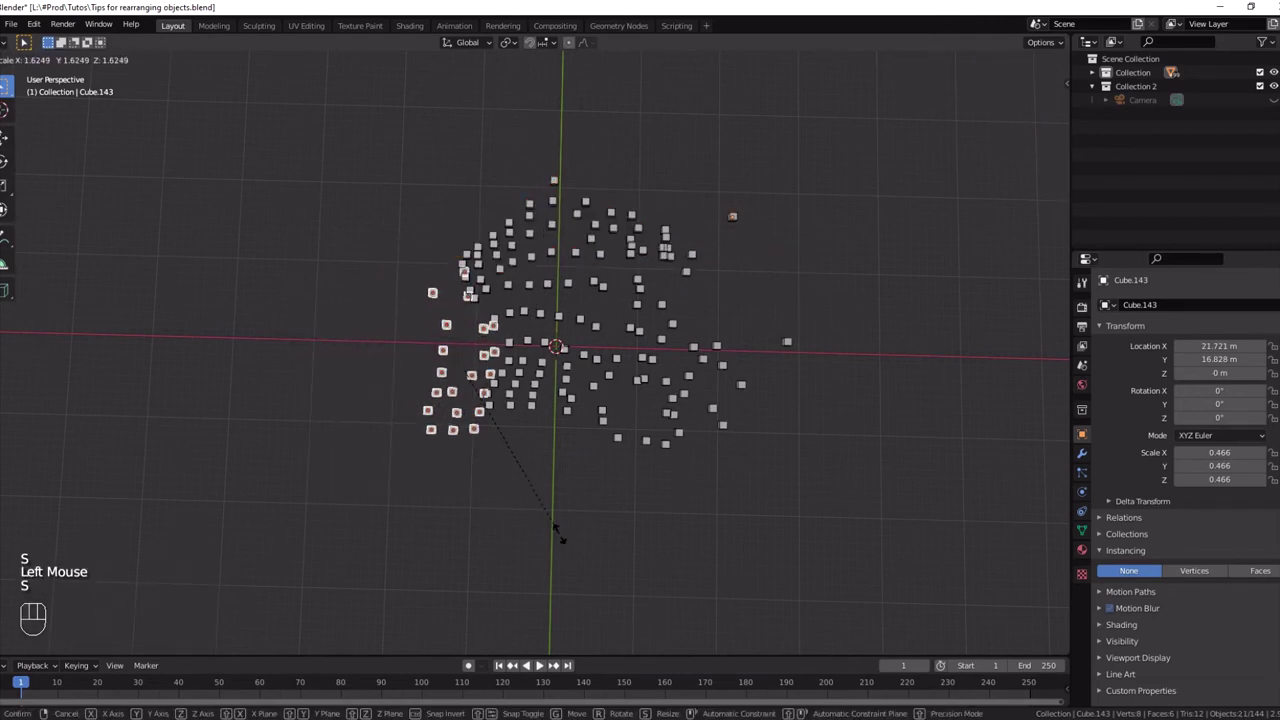
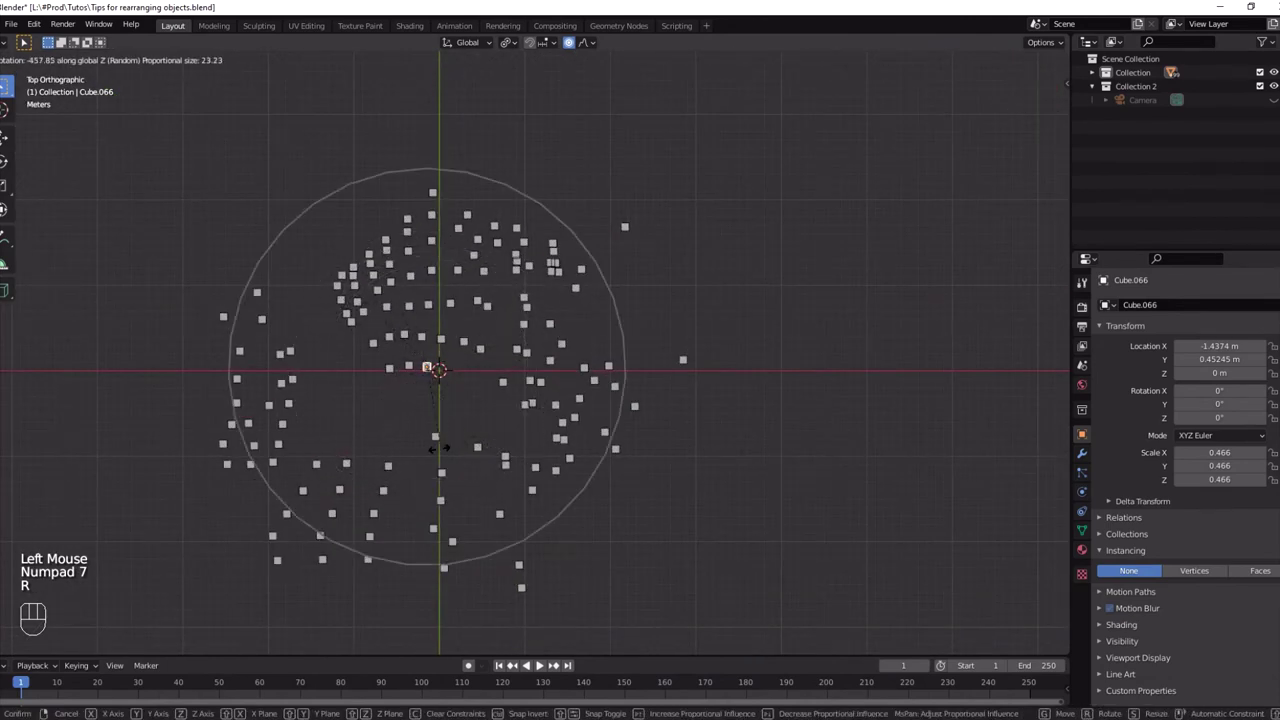
Tumble cubes around a central one with trackball rotation and random falloff, adjusting the falloff size.
{"action": "left_click_drag", "start_coordinate": [441, 408], "coordinate": [439, 373]}
{"action": "key", "text": "r"}
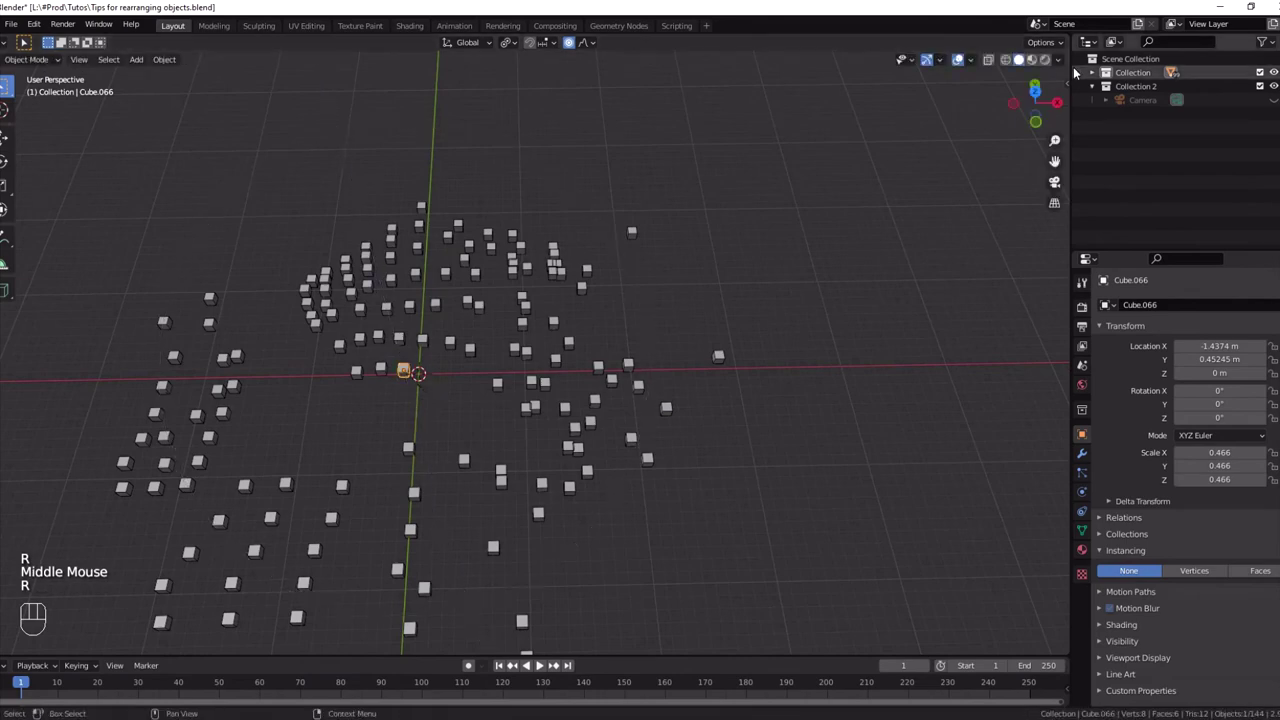
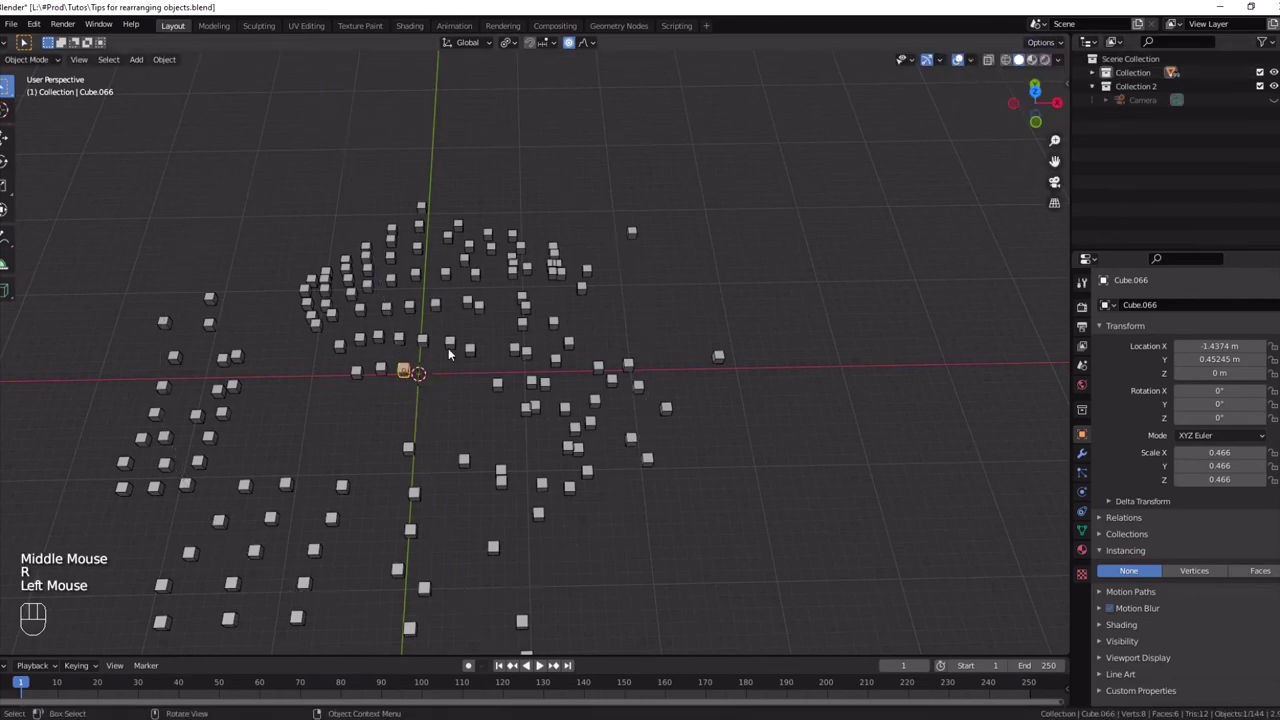
{"action": "key", "text": "r"}
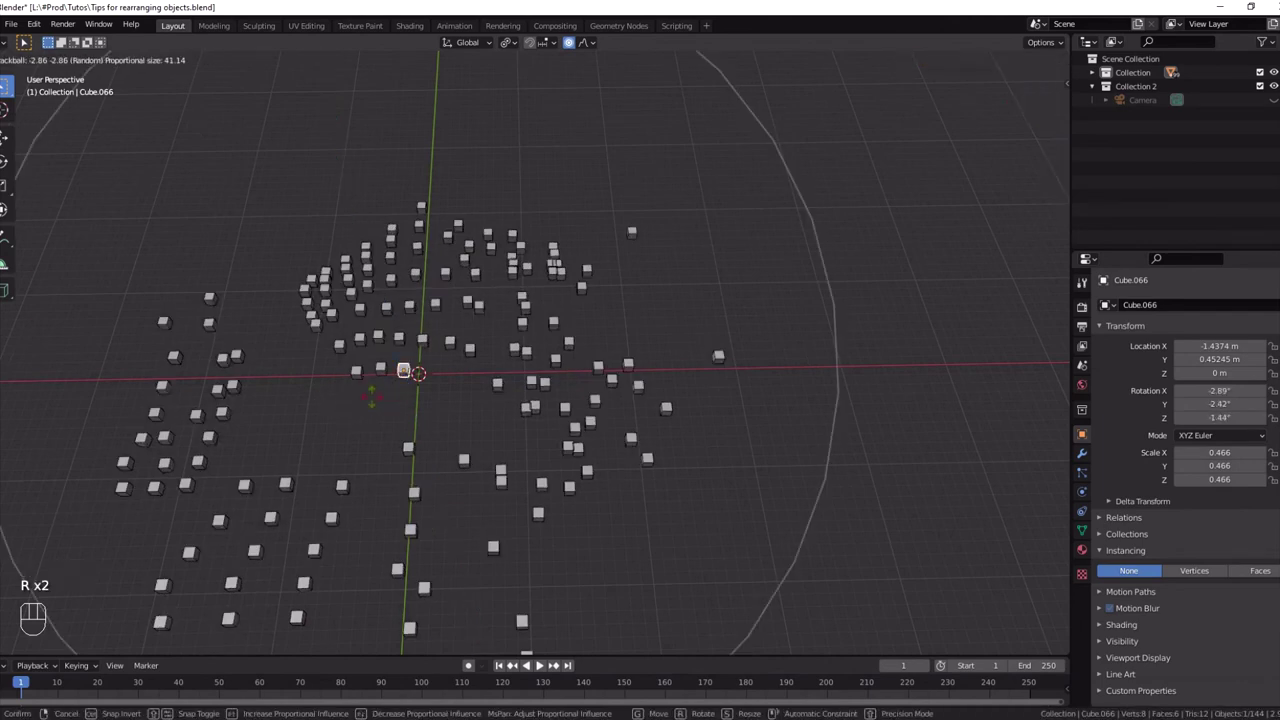
{"action": "key", "text": "r"}
{"action": "scroll", "scroll_direction": "down", "scroll_amount": 3}
{"action": "left_click_drag", "start_coordinate": [497, 453], "coordinate": [554, 408]}
{"action": "scroll", "scroll_direction": "up", "scroll_amount": 3}
{"action": "left_click_drag", "start_coordinate": [454, 417], "coordinate": [477, 392]}
{"action": "left_click_drag", "start_coordinate": [486, 387], "coordinate": [551, 350]}
{"action": "middle_click", "coordinate": [551, 363]}
{"action": "key", "text": "r"}
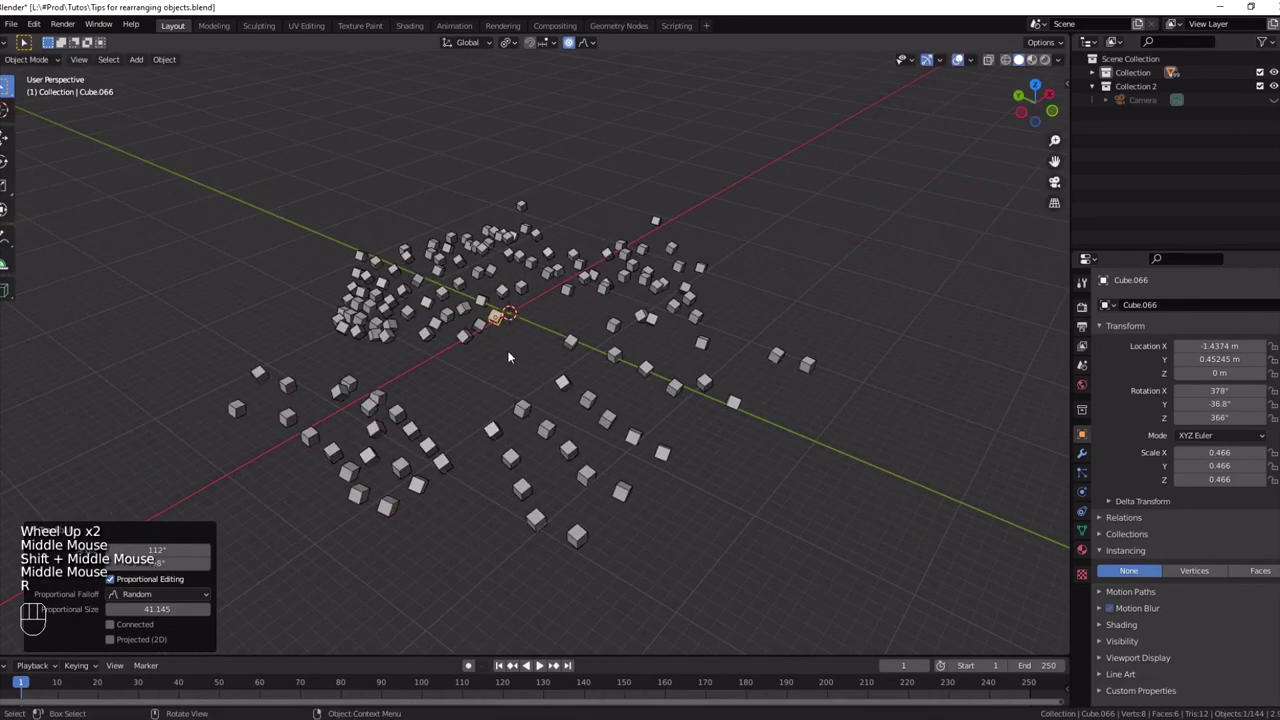
Spin the nearby cubes around the vertical Z axis with random falloff.
{"action": "key", "text": "r"}
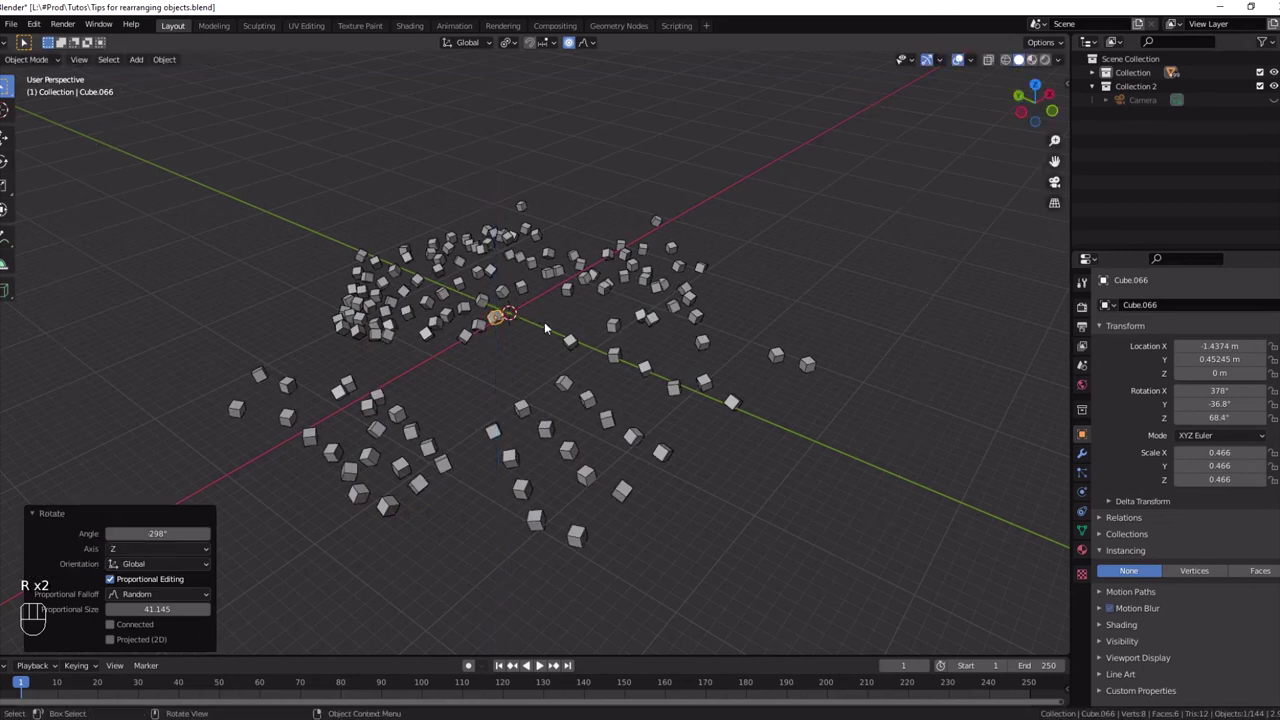
{"action": "key", "text": "r"}
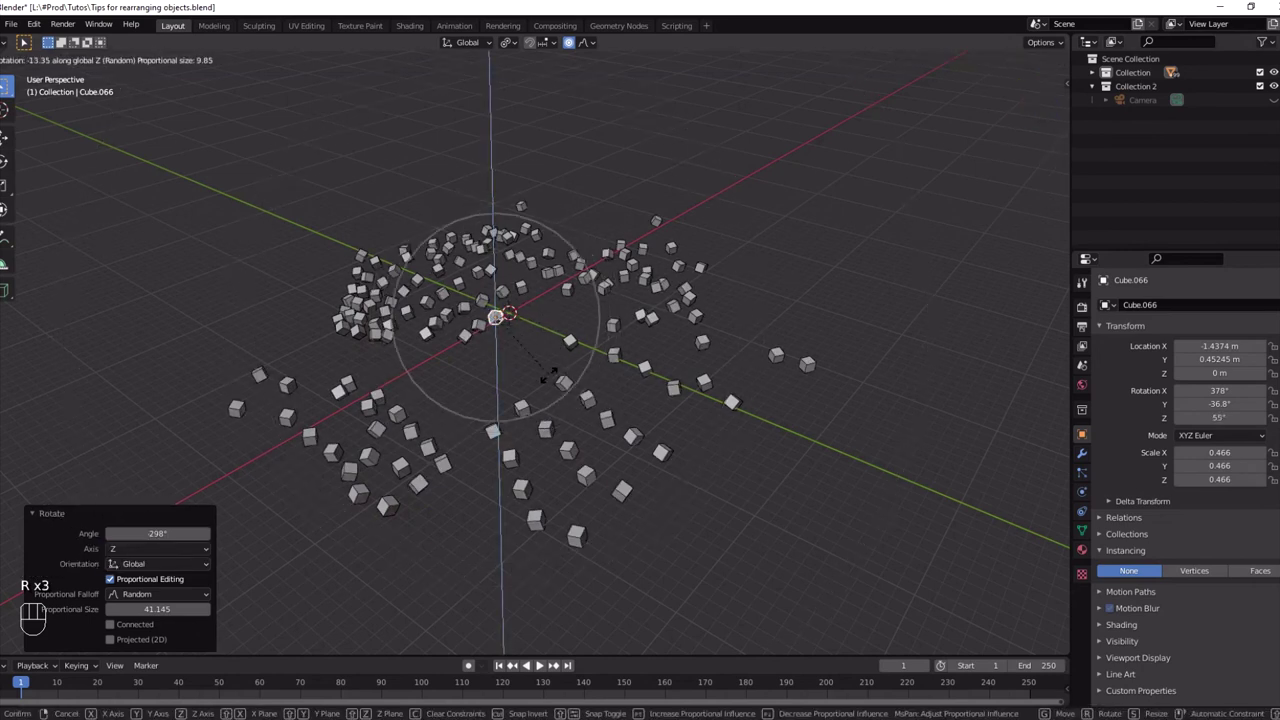